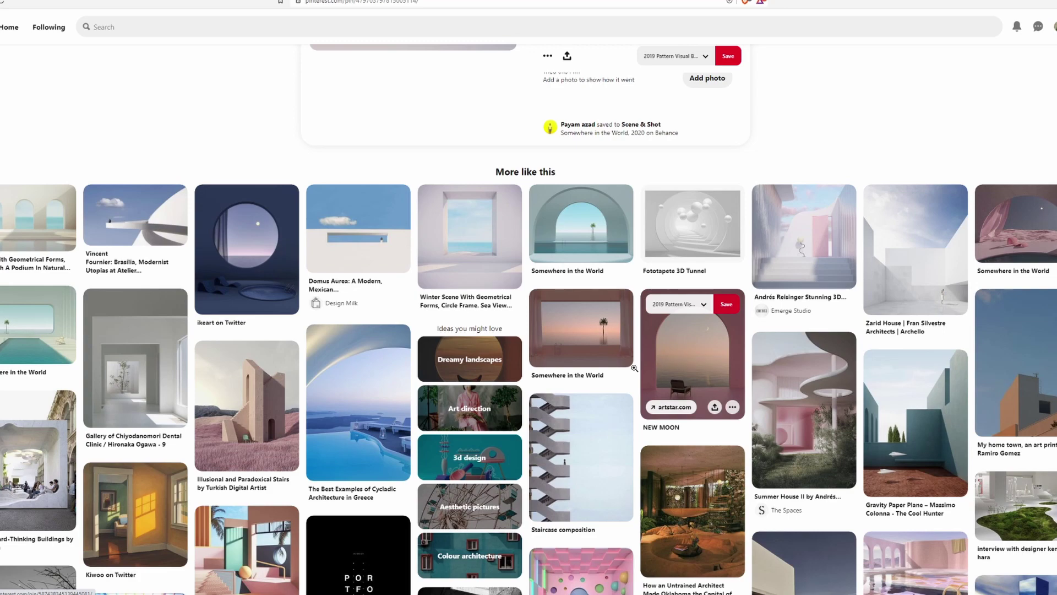
Select and delete the default cube, camera and light, leaving an empty scene
key(n)
key(a)
key(a)
key(x)
key(KP_1)
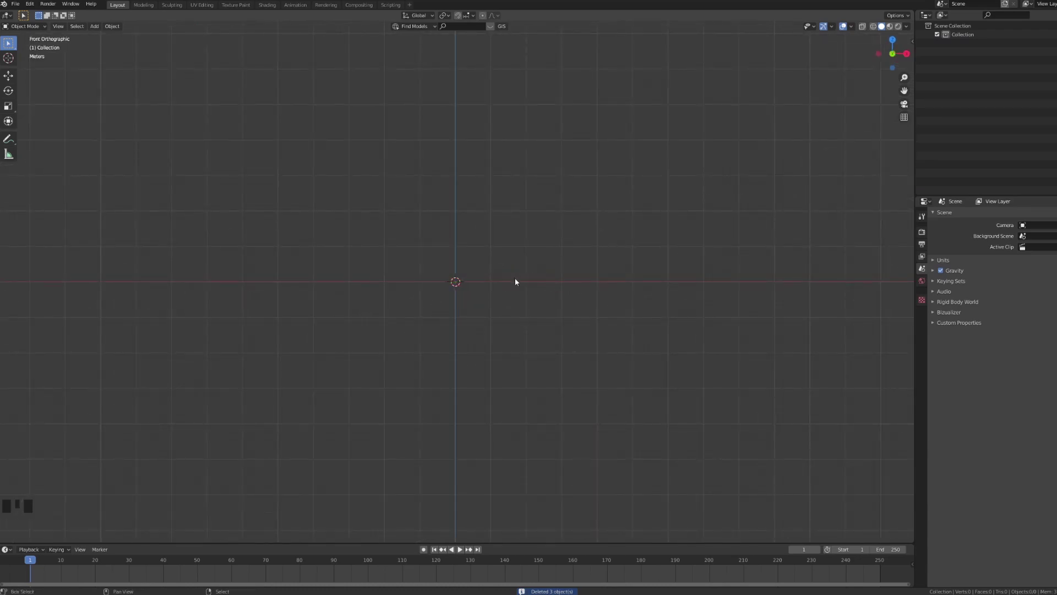
Add a new camera and move it about 10 m back along the Y axis
key(shift+a)
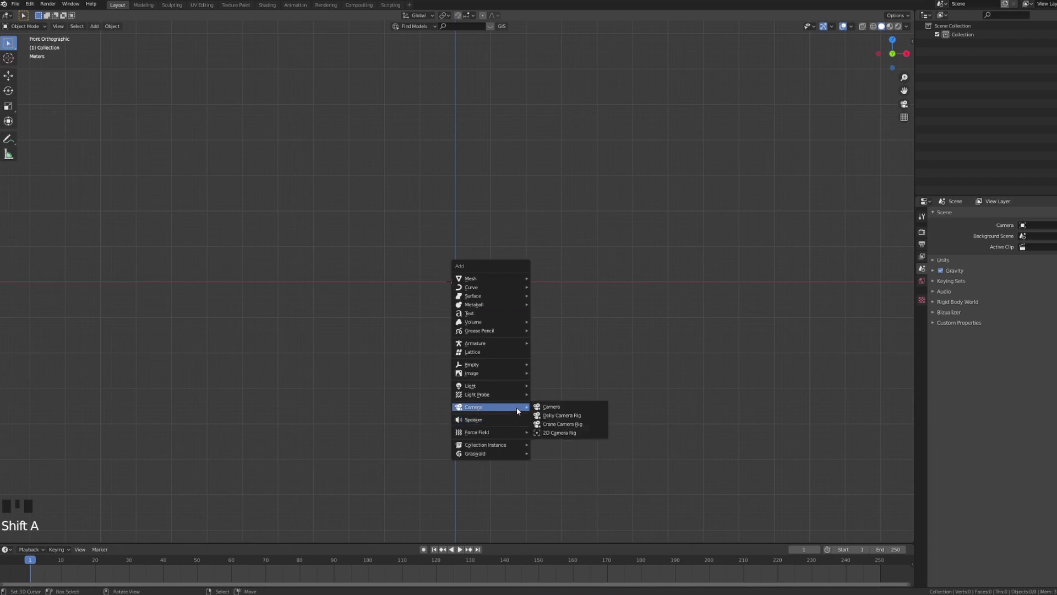
drag(497, 313, 563, 264)
scroll(down, 3)
key(g)
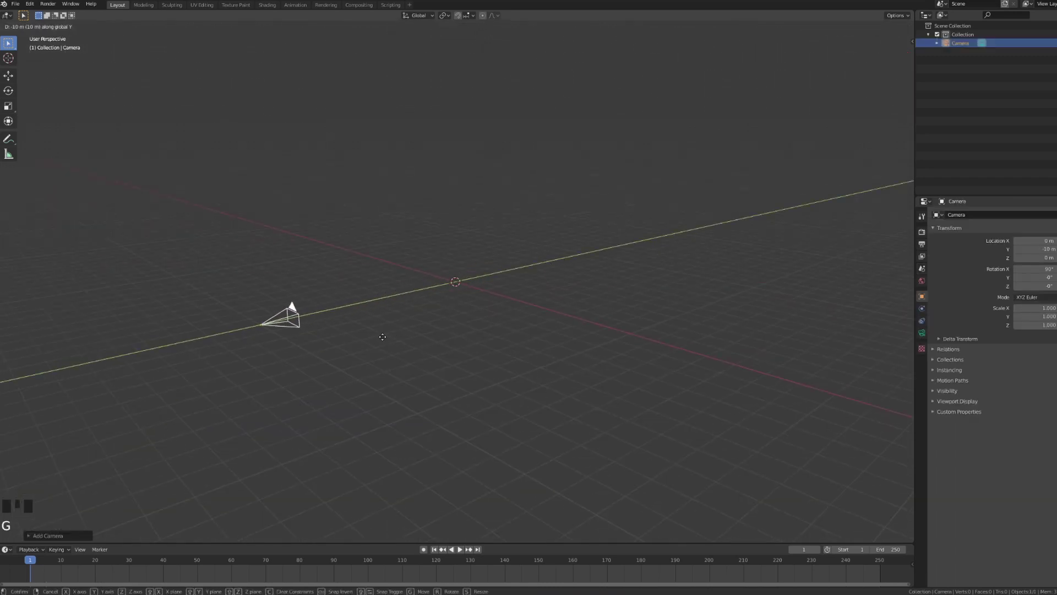
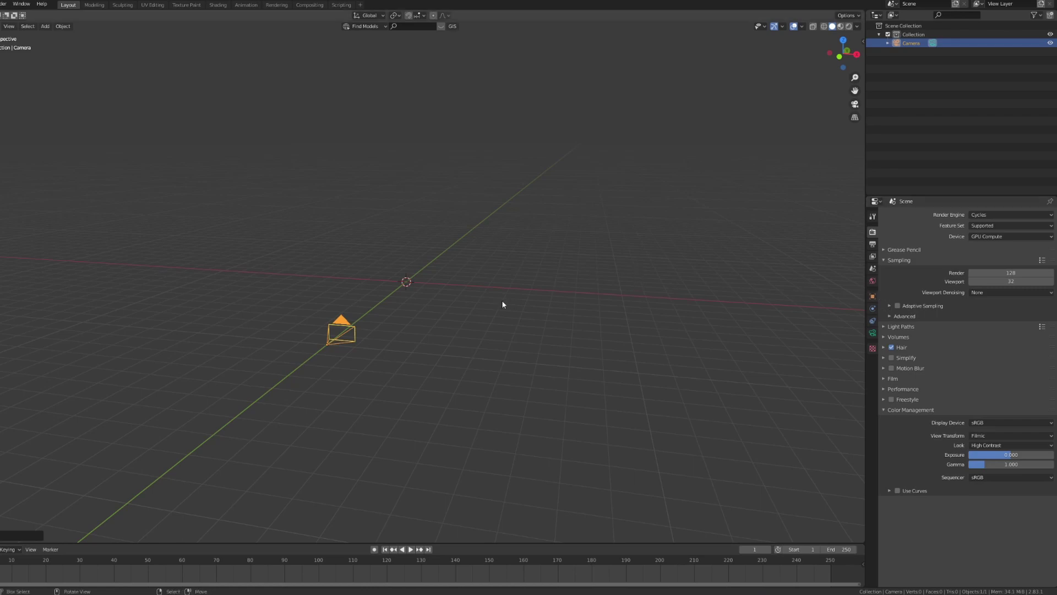
Add a floor plane at the origin and enlarge it to about 6.4 times
key(shift+a)
drag(574, 259, 488, 290)
key(s)
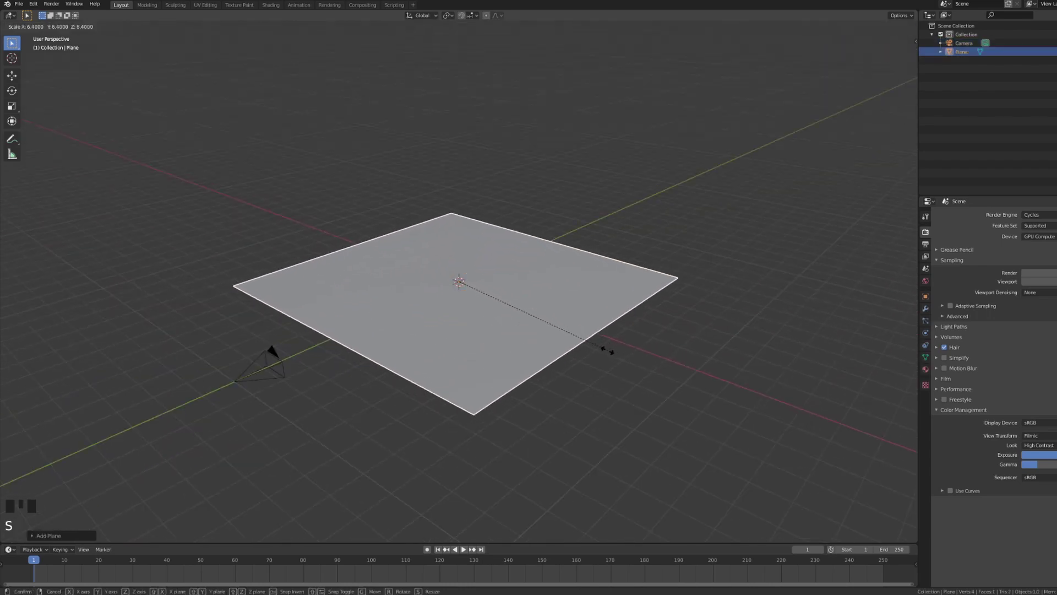
drag(780, 245, 752, 253)
Stretch the floor plane along one axis into a long rectangle
key(s)
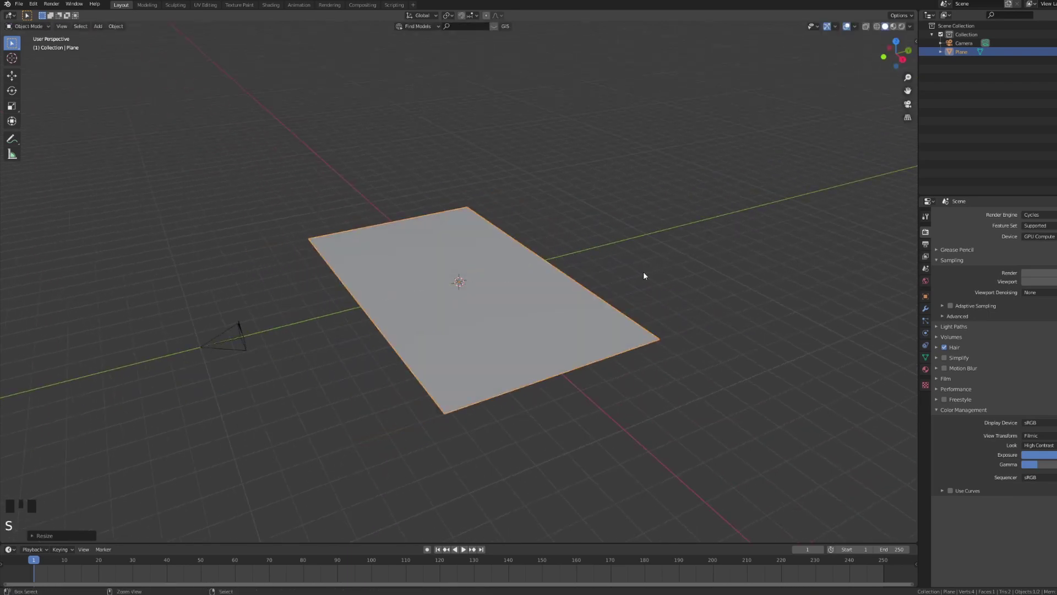
drag(651, 279, 657, 278)
key(g)
drag(625, 288, 590, 274)
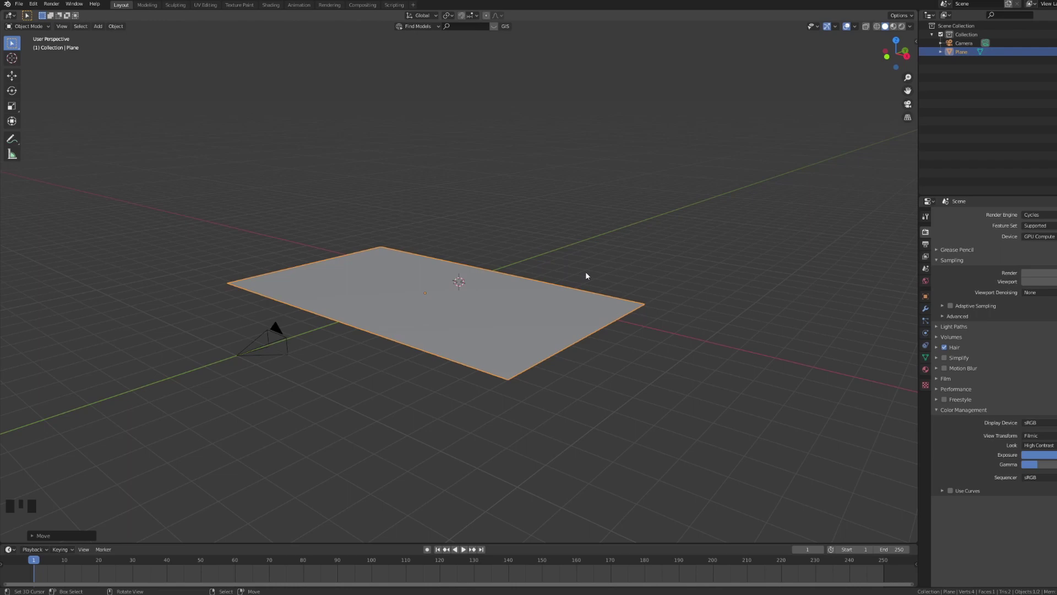
Look through the camera, select it and raise it slightly along Z
key(KP_0)
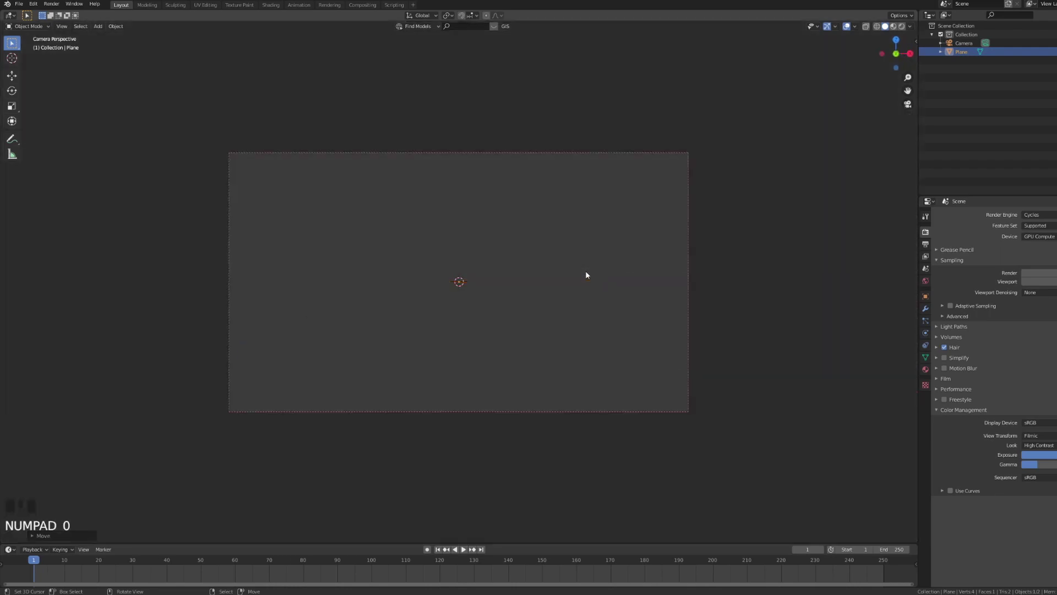
right_click(573, 412)
key(g)
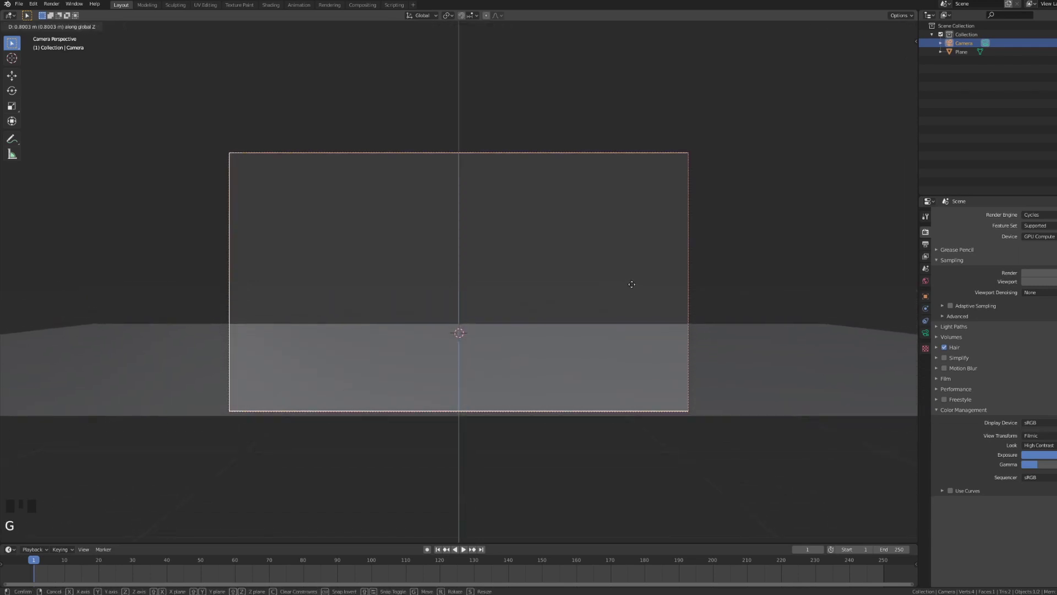
Enable camera background images and load the golden-spiral PNG as the guide
scroll(down, 3)
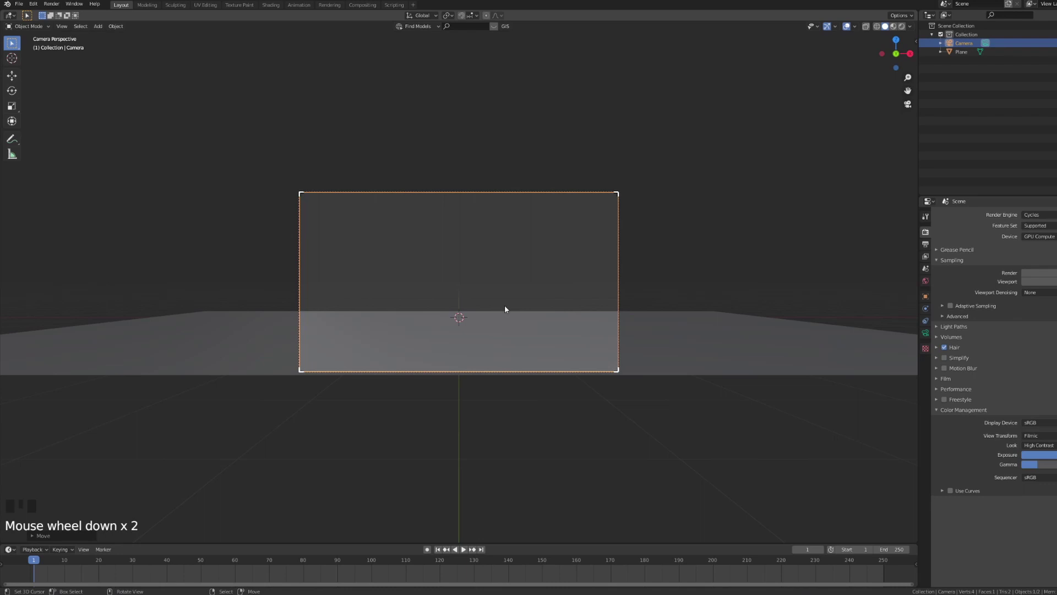
click(934, 336)
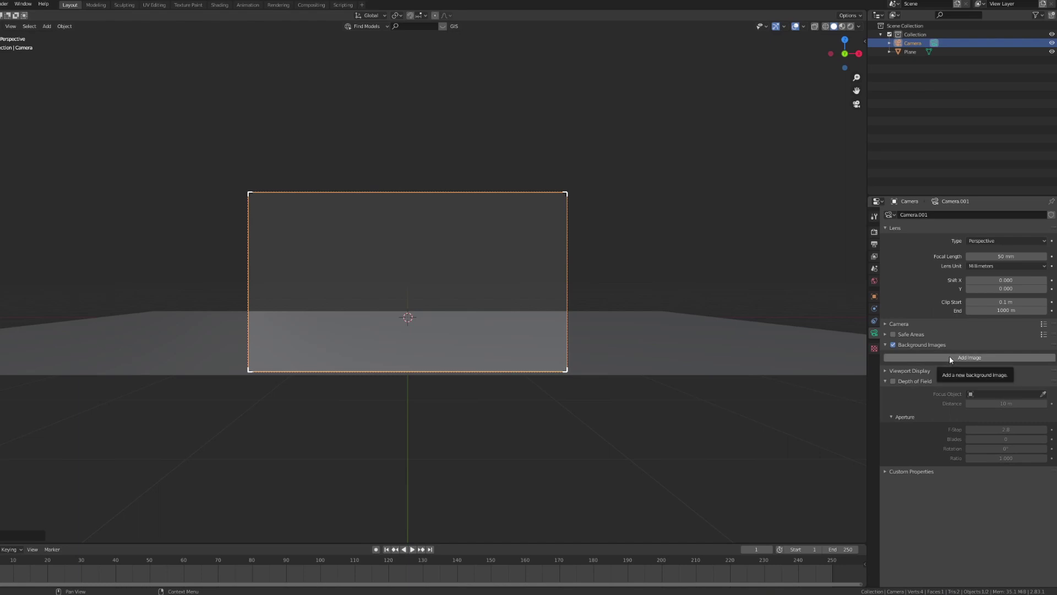
scroll(up, 3)
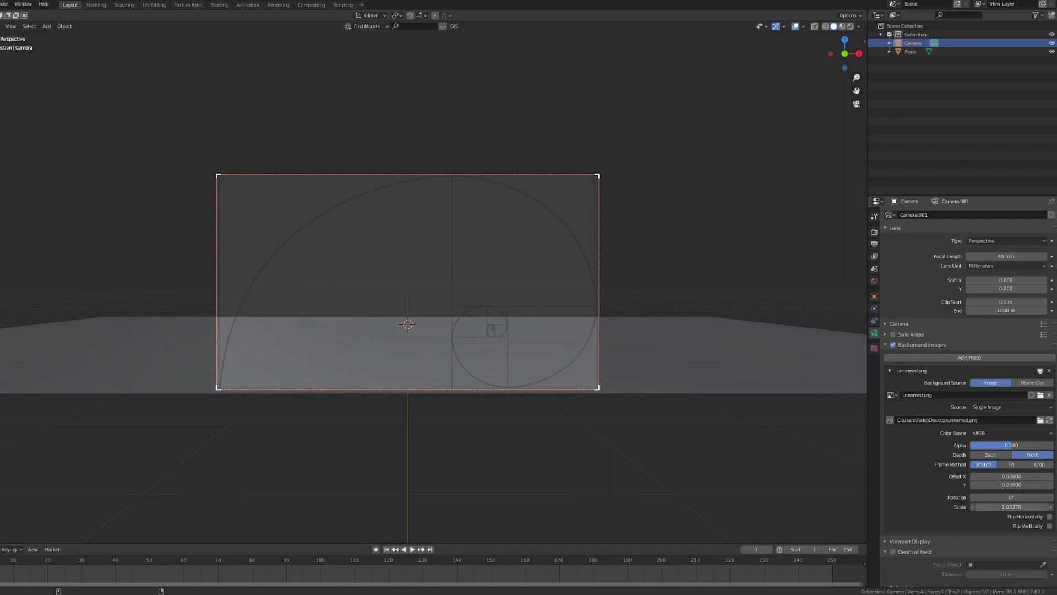
Move the circle sideways in camera view to sit over the spiral's large upper arc
scroll(up, 3)
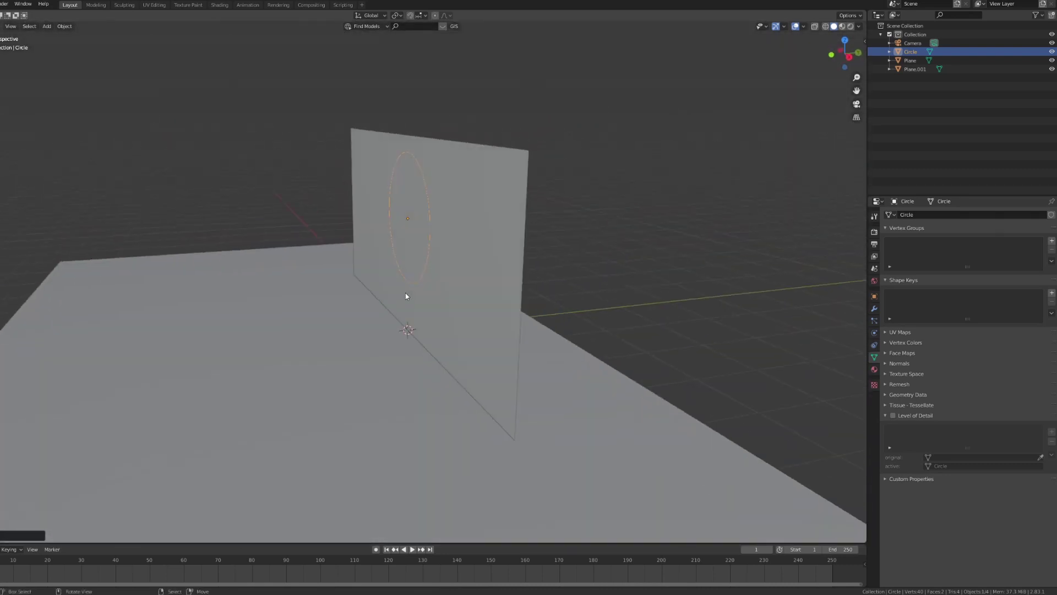
key(0)
scroll(up, 3)
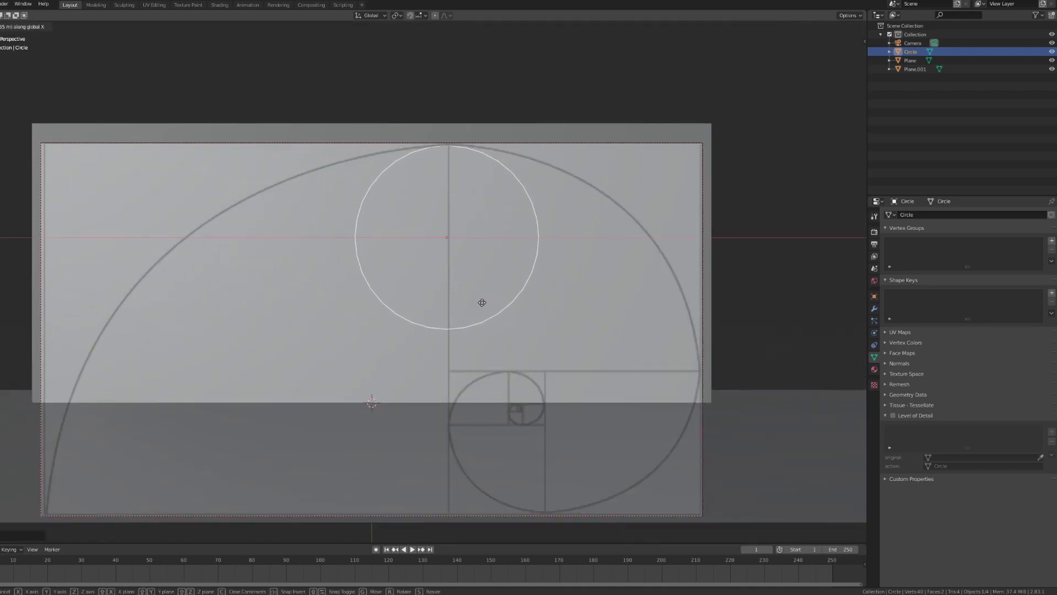
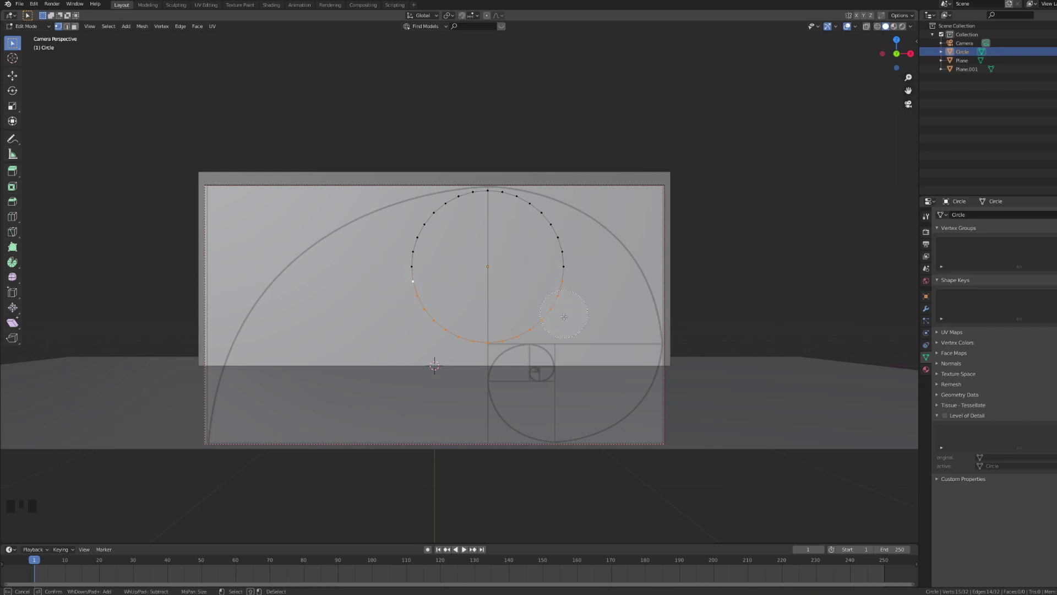
Delete the circle's selected lower-half vertices to begin the arch shape
key(x)
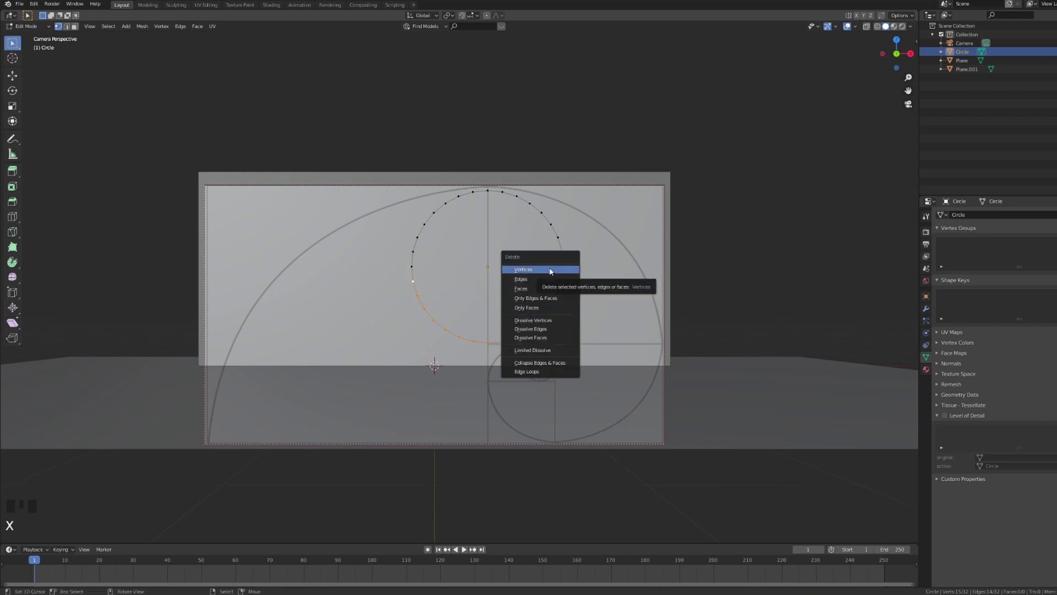
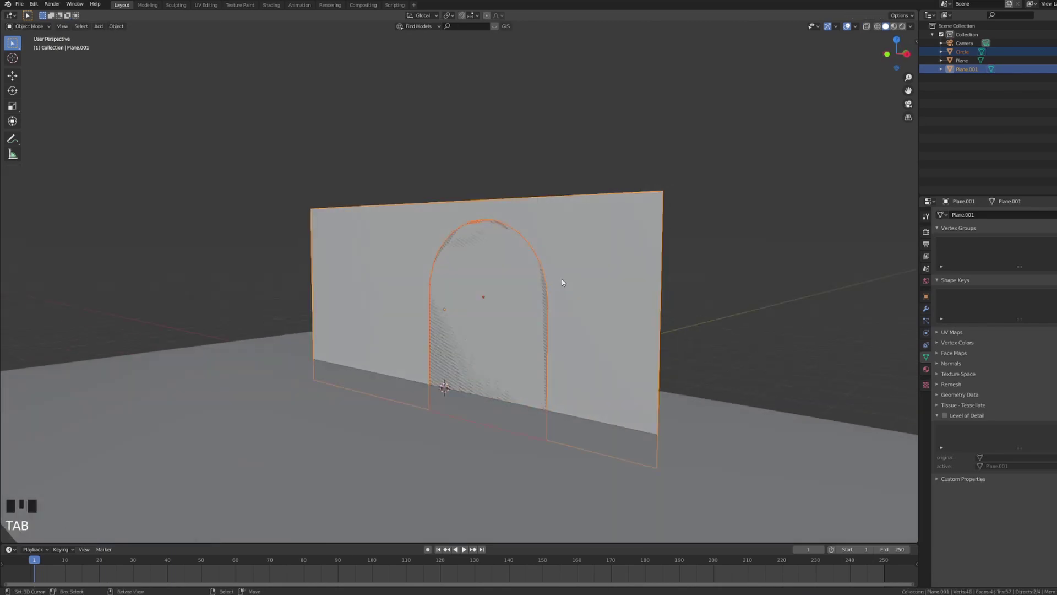
Orbit around the wall plane and select objects to check the arched cut
drag(585, 282, 523, 307)
right_click(522, 307)
drag(535, 312, 550, 271)
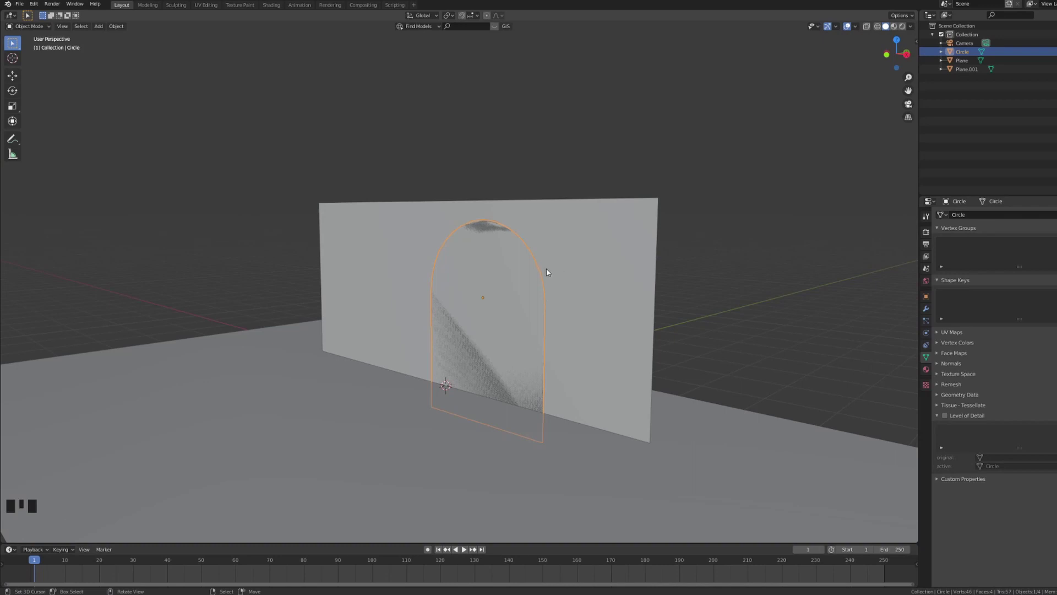
scroll(up, 3)
drag(615, 281, 558, 267)
right_click(558, 267)
Delete the arch-shaped Circle cutter object and reselect the wall plane
right_click(566, 272)
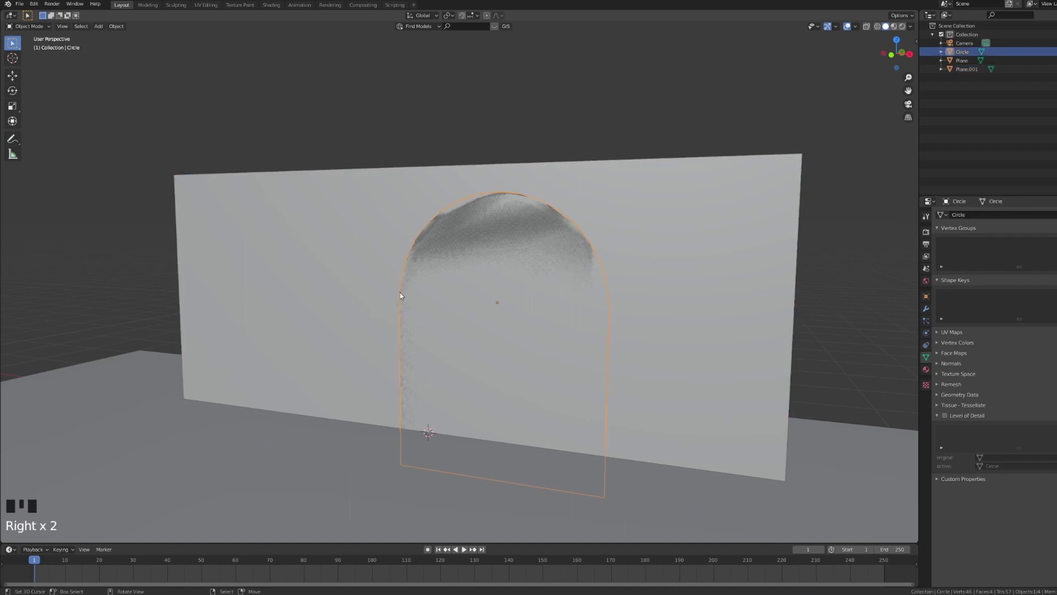
key(x)
right_click(545, 297)
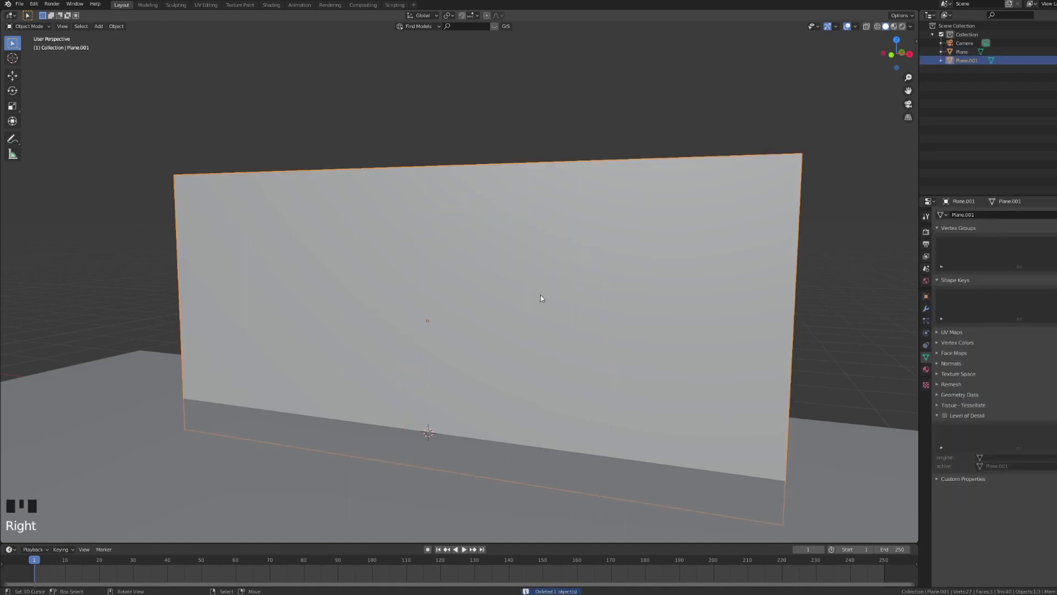
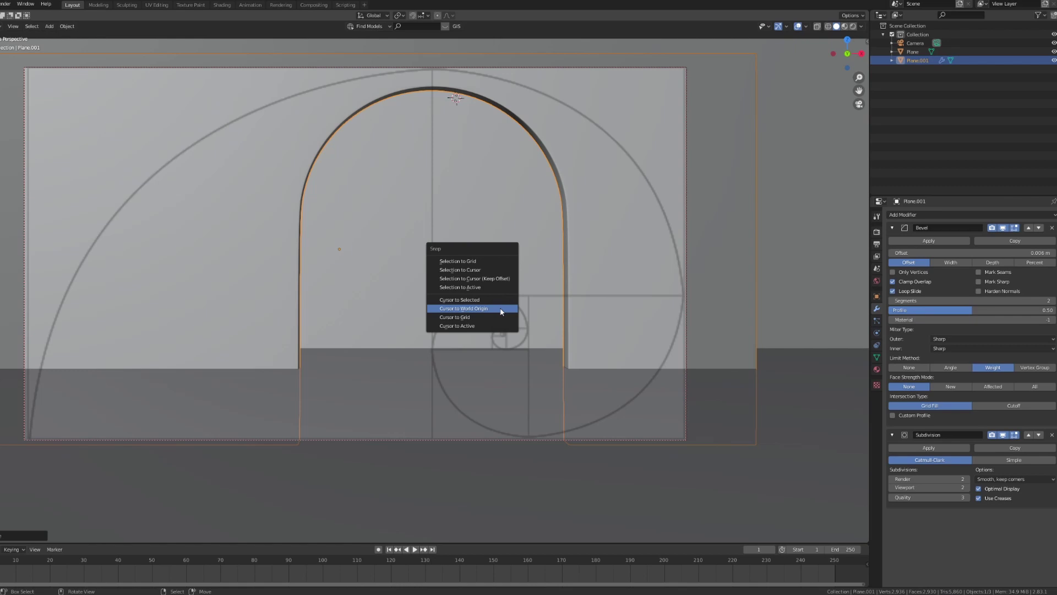
Adjust the view while scaling and placing the cube-based sphere at the spiral's eye
scroll(down, 3)
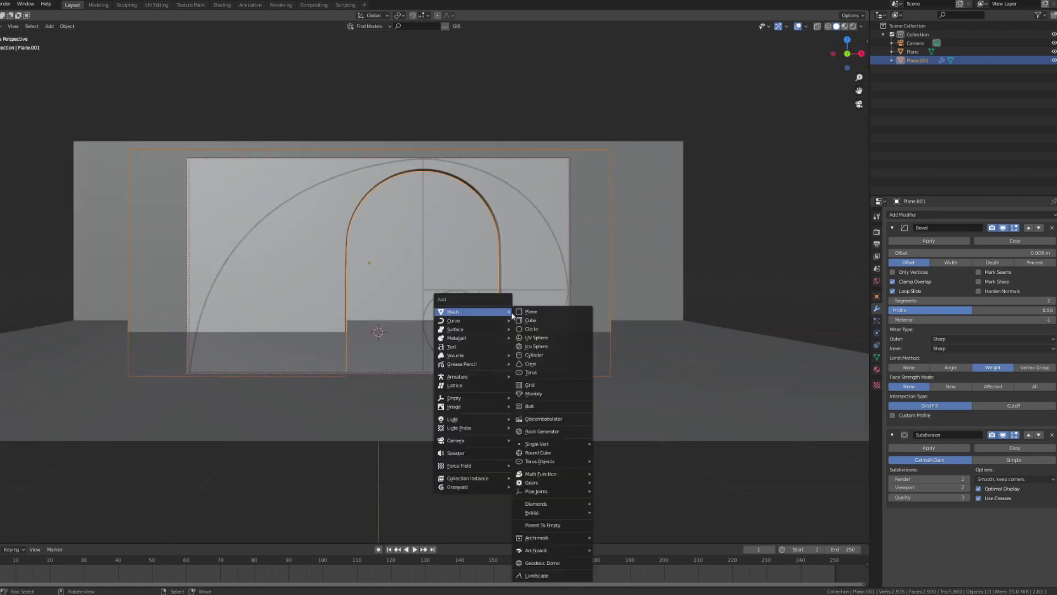
scroll(up, 3)
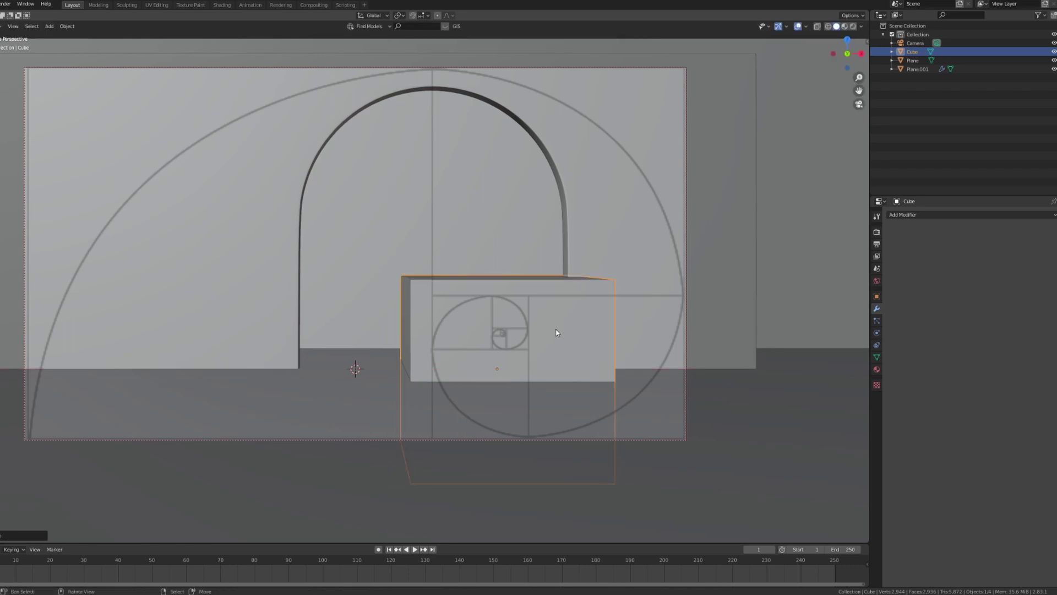
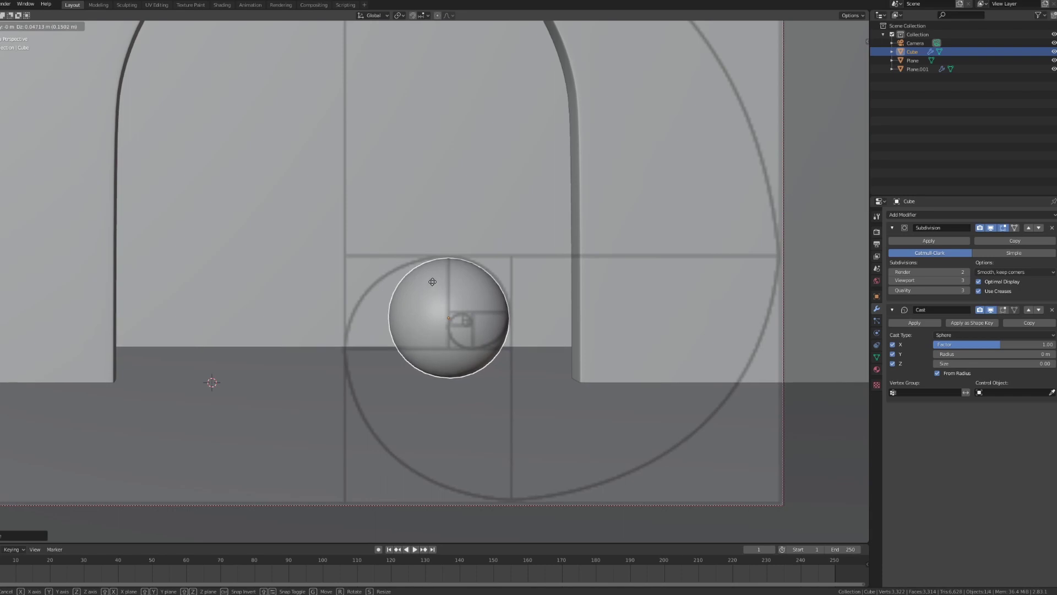
scroll(down, 3)
middle_click(503, 342)
scroll(up, 3)
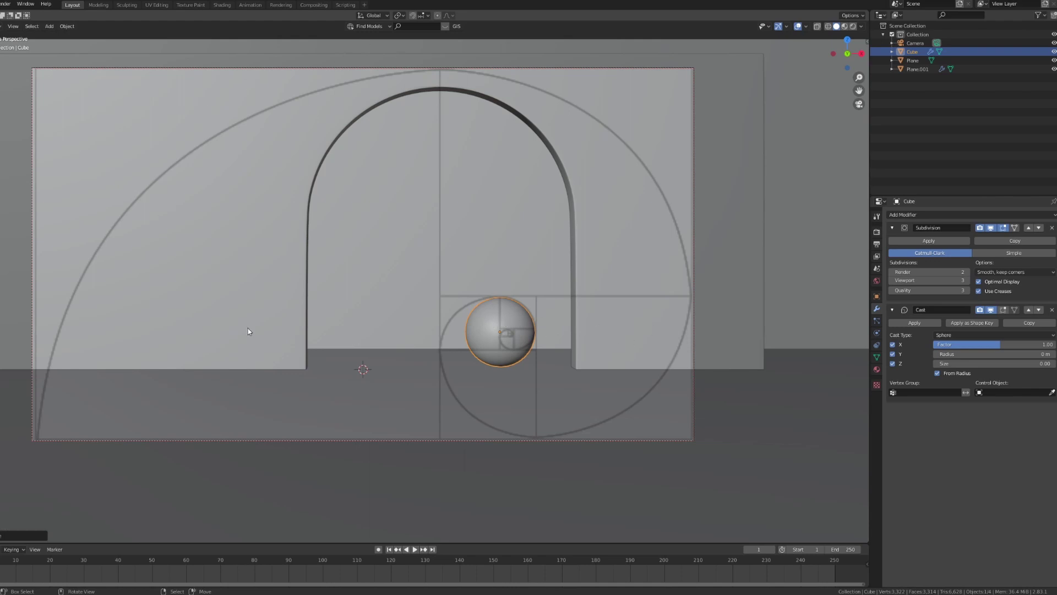
Switch to front view and orbit around the newly added upright plane
scroll(down, 3)
key(KP_1)
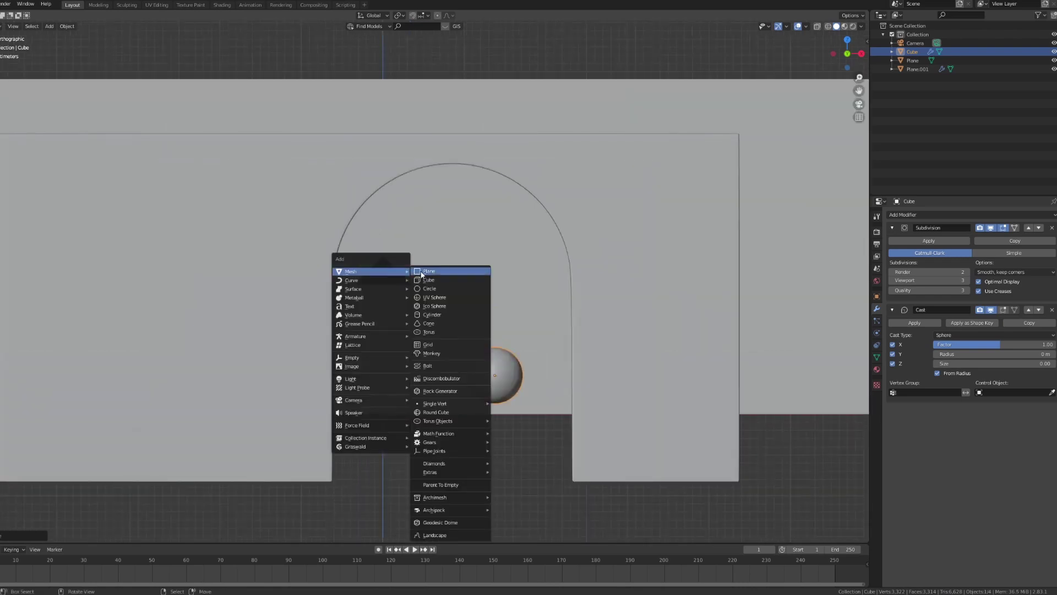
middle_click(479, 336)
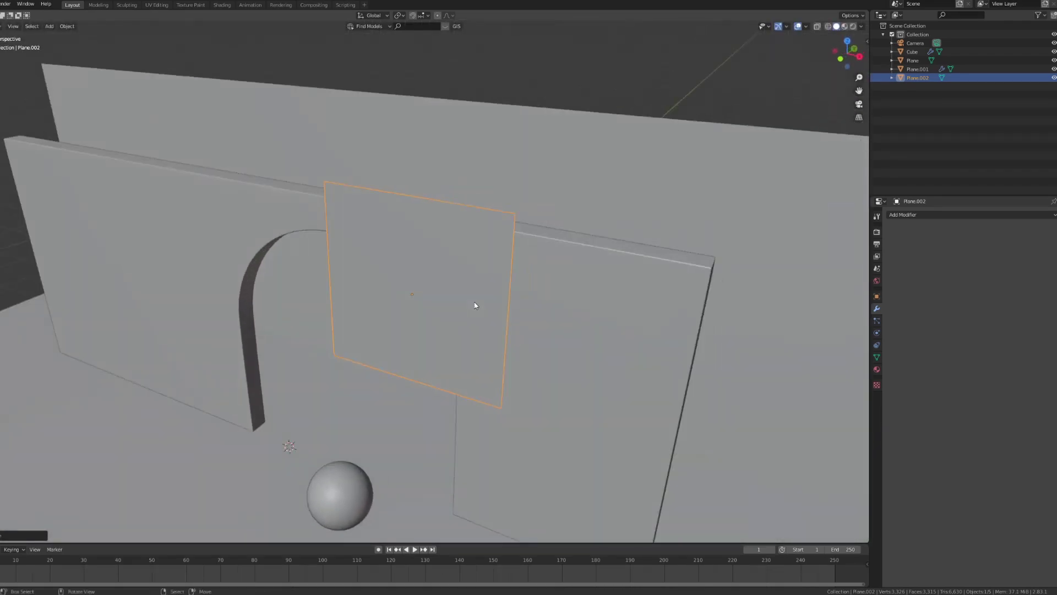
Resize the plane in camera view to fit the arch top and start editing its vertices
key(KP_0)
middle_click(544, 261)
scroll(up, 3)
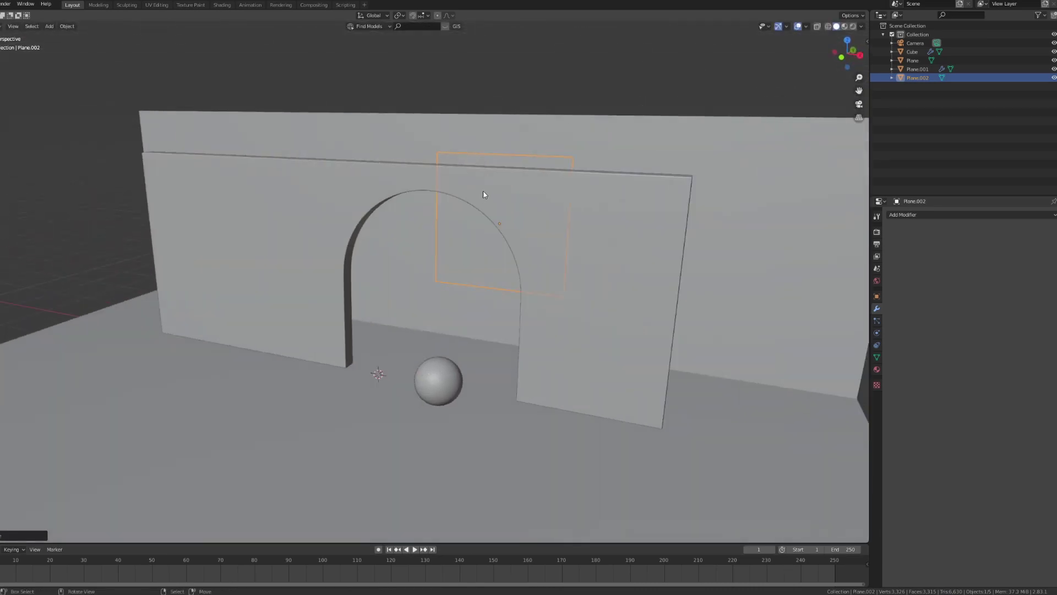
key(KP_1)
From a front view, cut vertical edge loops dividing the curtain plane into tall strips
key(KP_0)
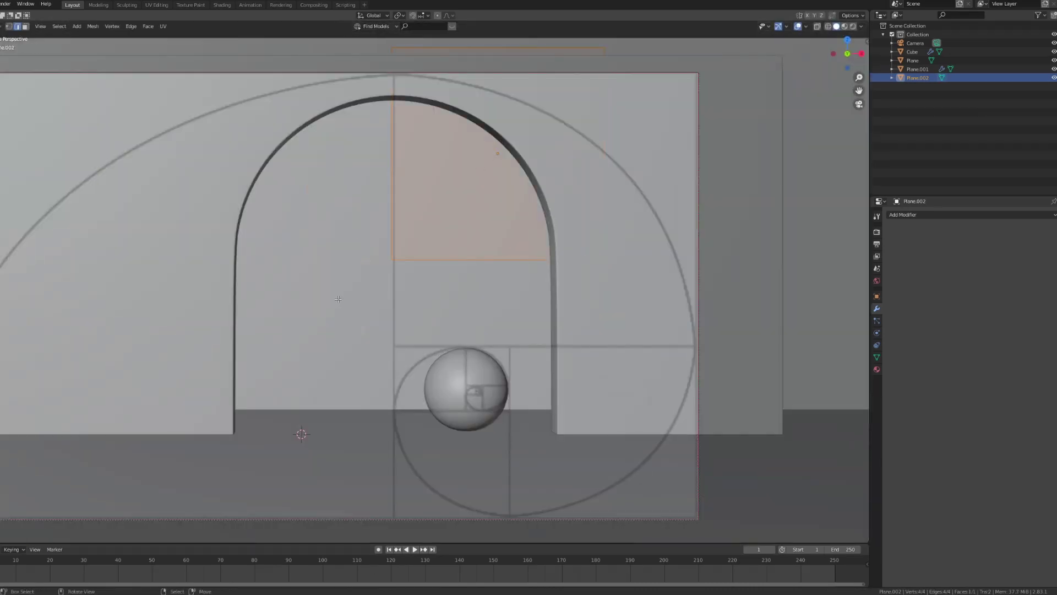
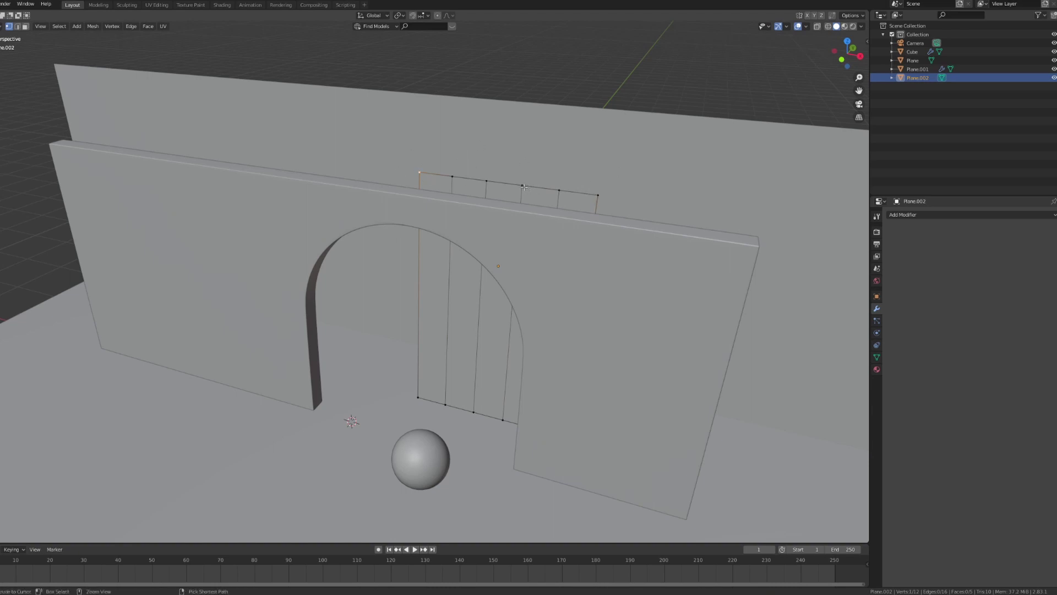
key(7)
key(8)
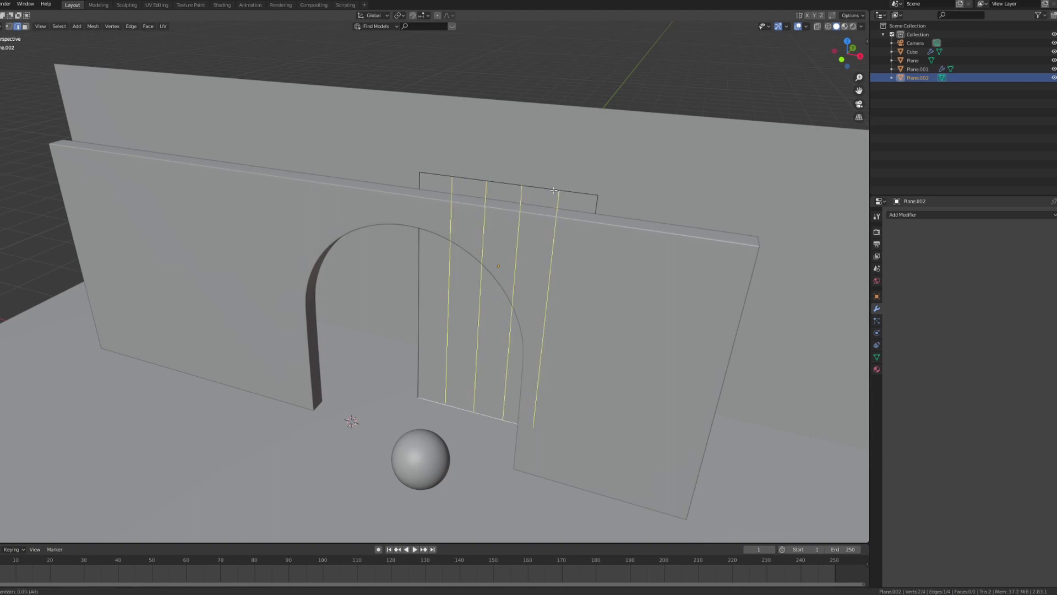
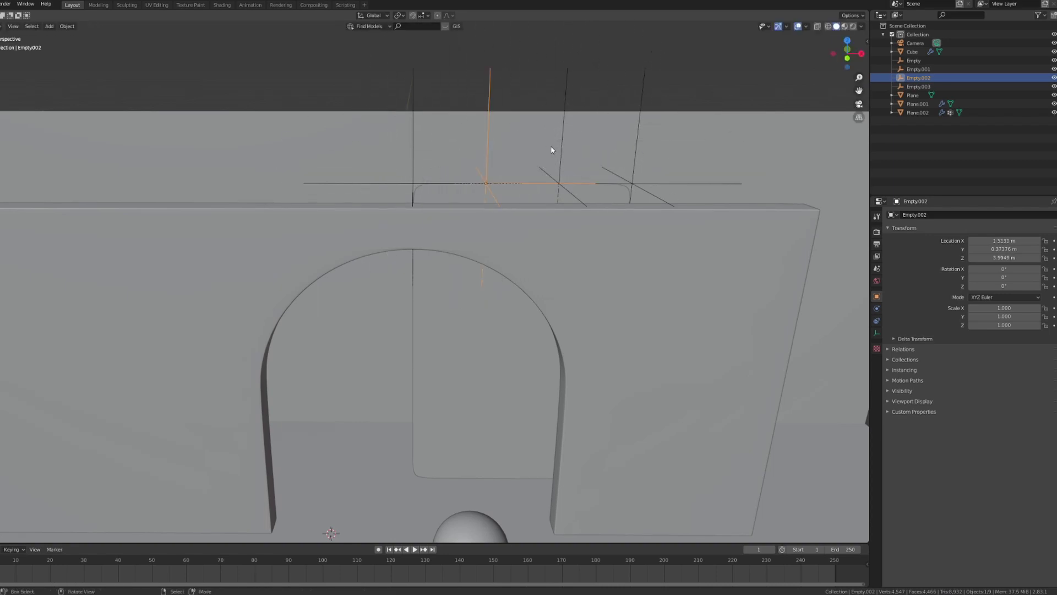
View the arched wall and hook empties through the camera (Numpad 0)
key(KP_0)
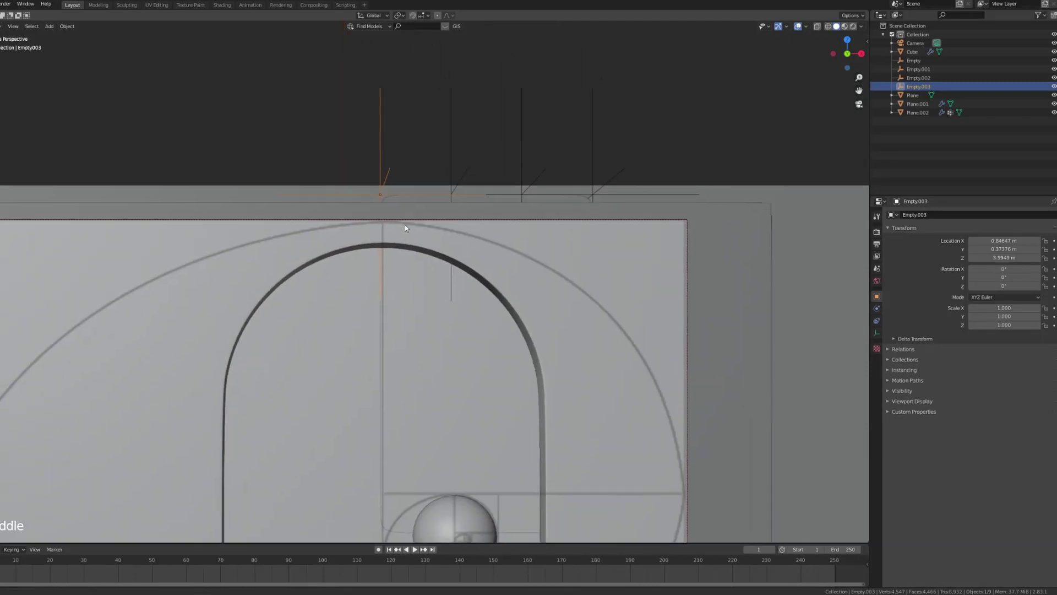
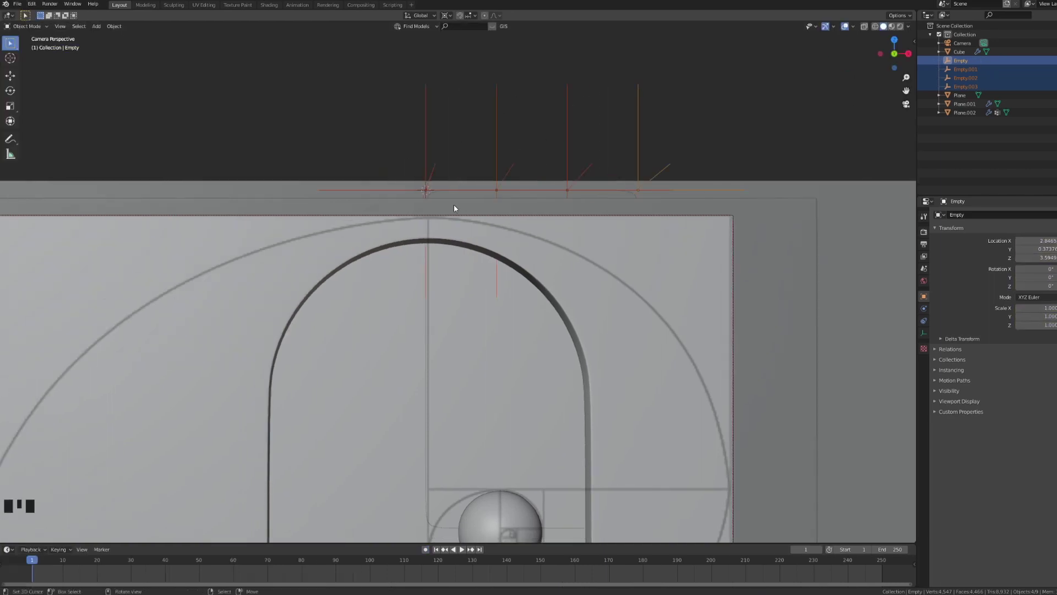
Insert LocRotScale keyframes for the four hook empties at frame 1
key(i)
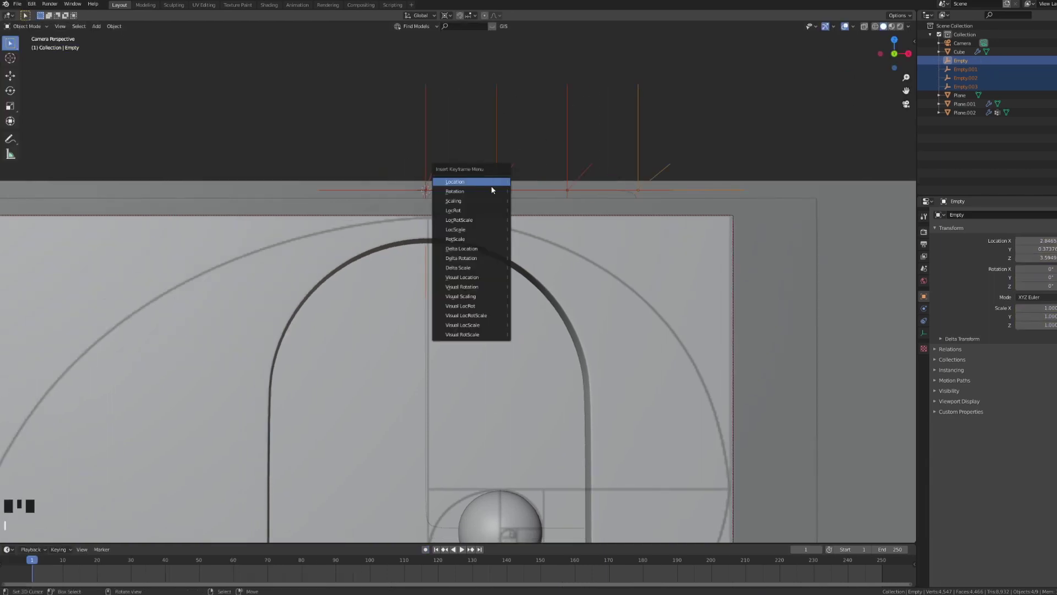
key(i)
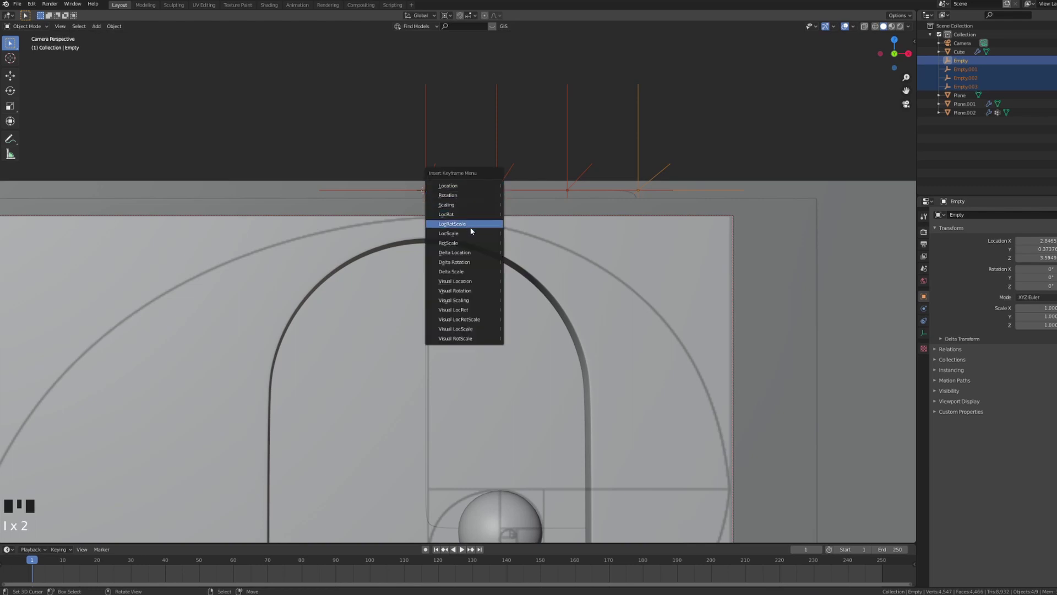